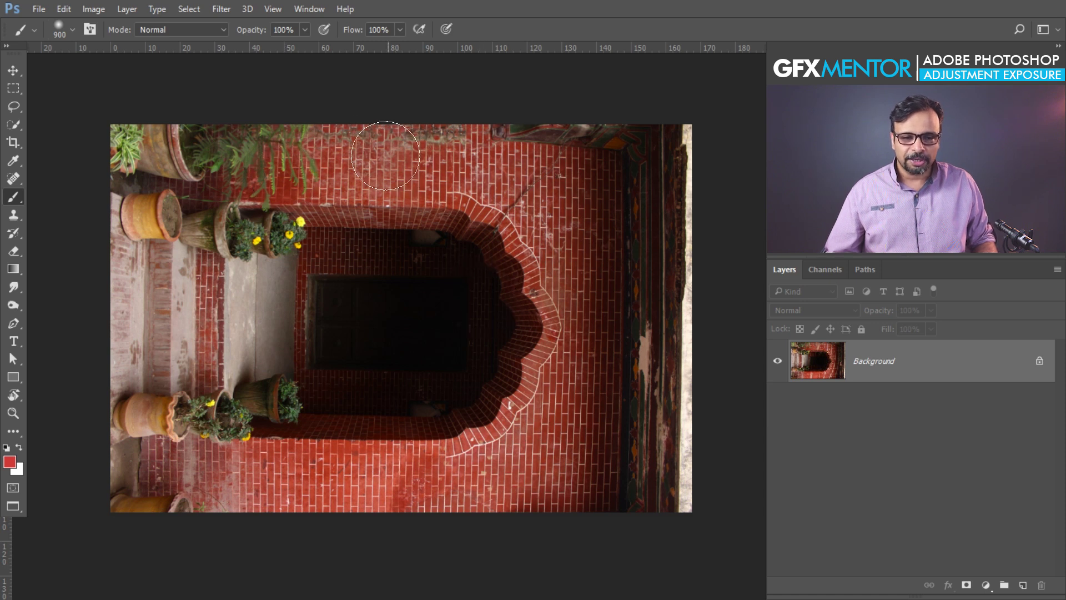
Rotate the sideways archway photo 90° counter-clockwise into upright portrait orientation.
{"action": "left_click", "coordinate": [104, 10]}
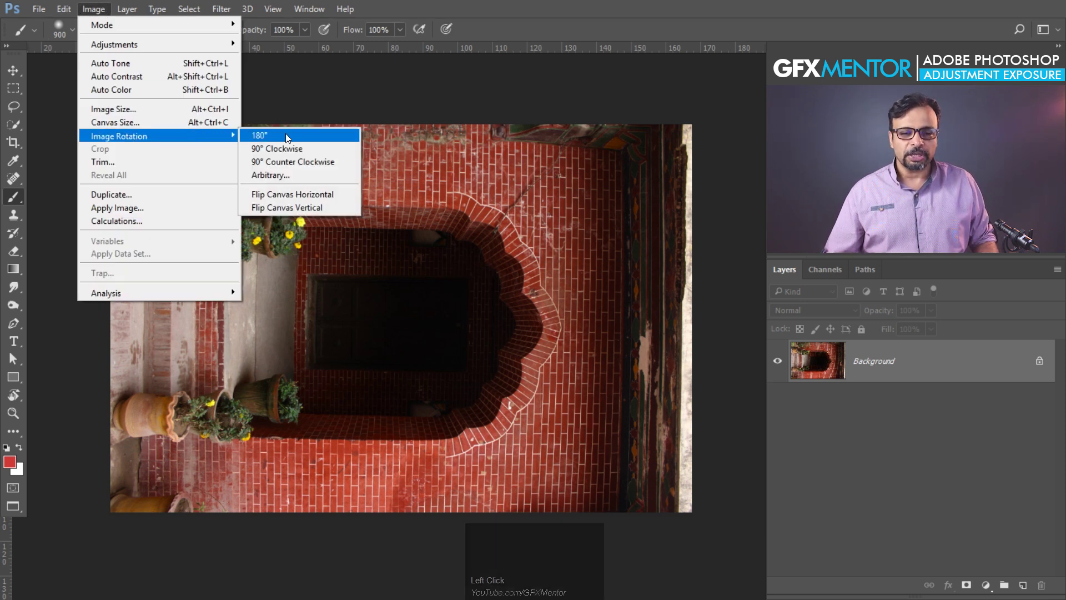
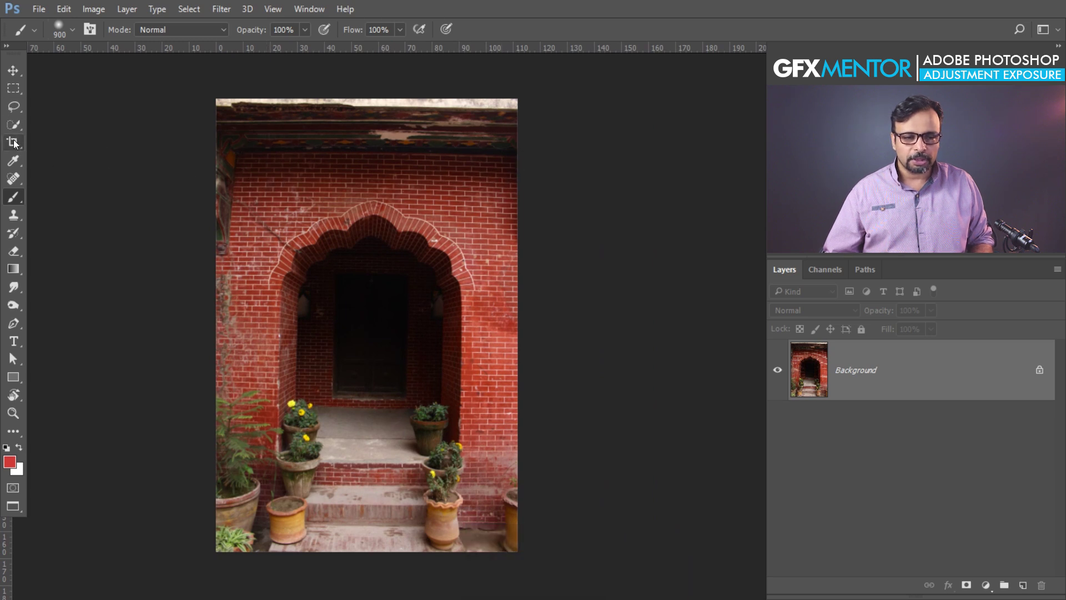
Engage the Crop Tool's Straighten option to level the upright photo along a line.
{"action": "left_click_drag", "start_coordinate": [19, 145], "coordinate": [19, 145]}
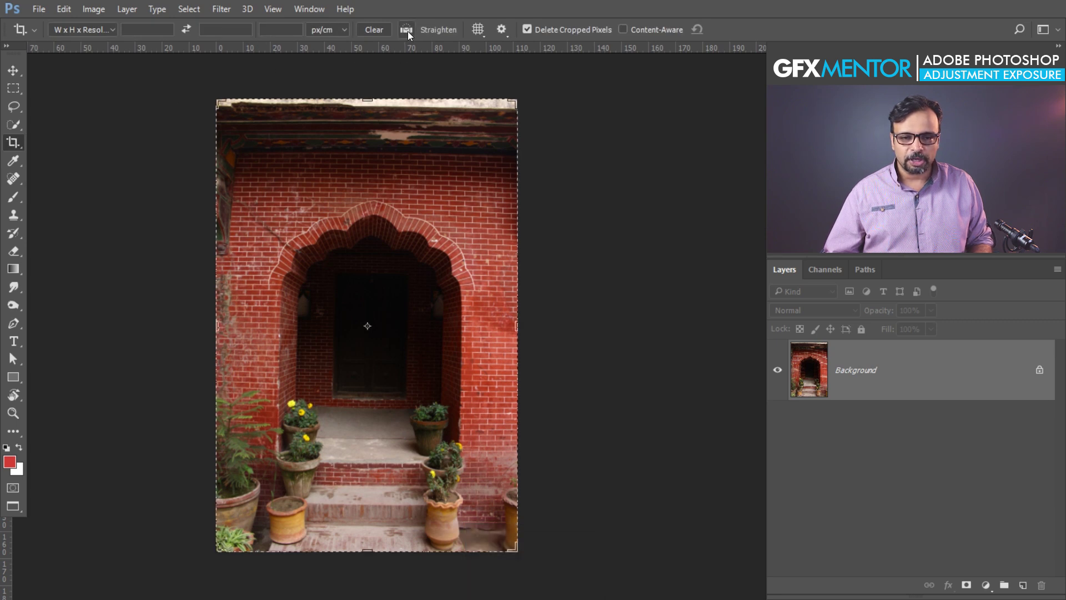
{"action": "left_click", "coordinate": [413, 34]}
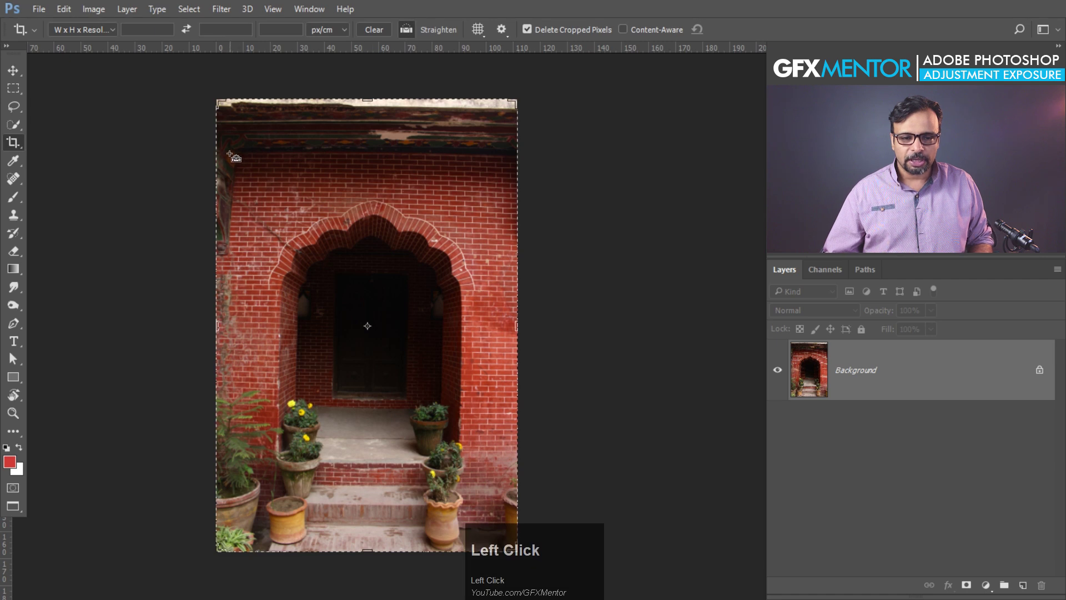
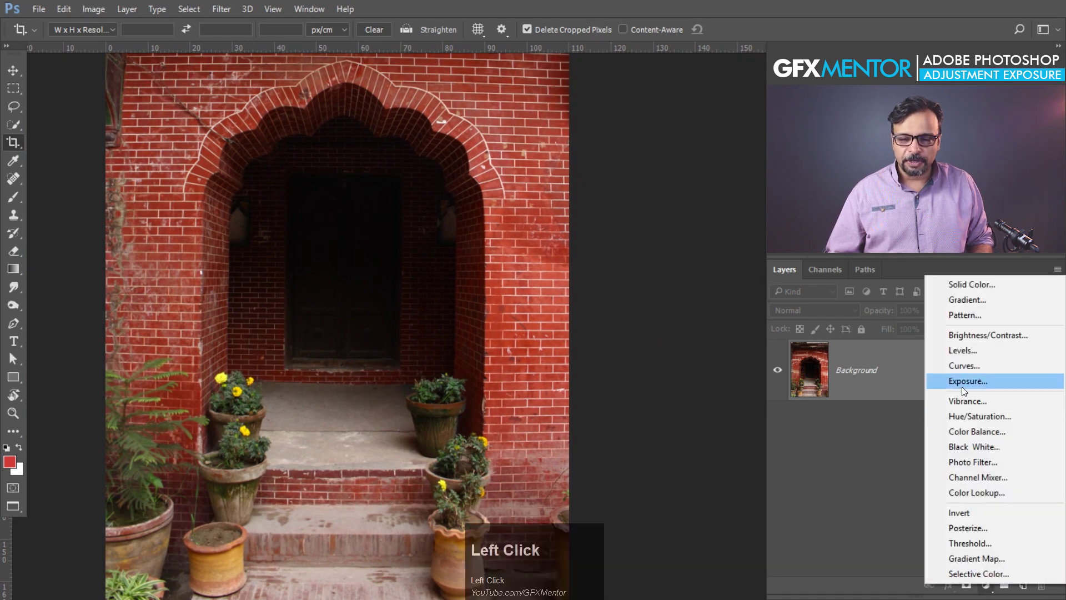
Add an Exposure 1 adjustment layer above the photo, keeping the Default preset.
{"action": "left_click_drag", "start_coordinate": [984, 384], "coordinate": [648, 257]}
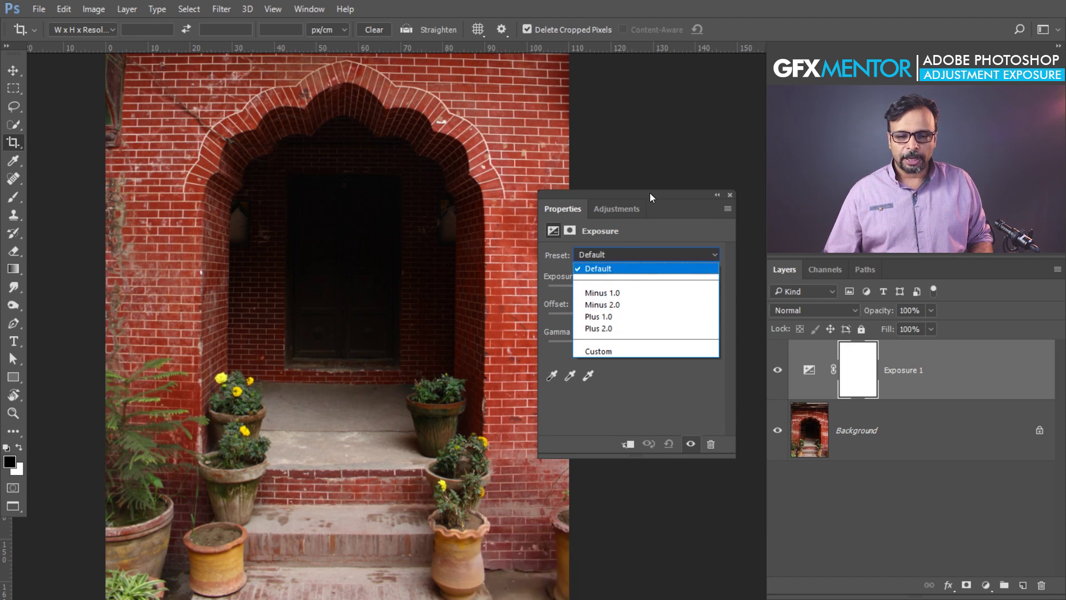
{"action": "left_click", "coordinate": [674, 217]}
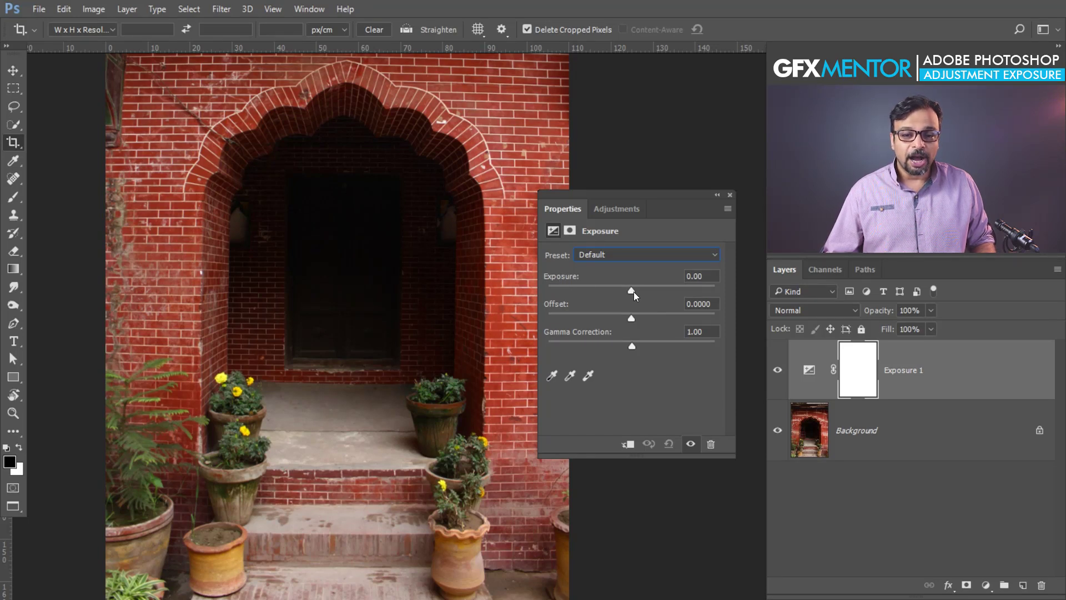
Preview exposure pushed up to +5.67, then reset the layer back to zero defaults.
{"action": "left_click_drag", "start_coordinate": [637, 296], "coordinate": [648, 294]}
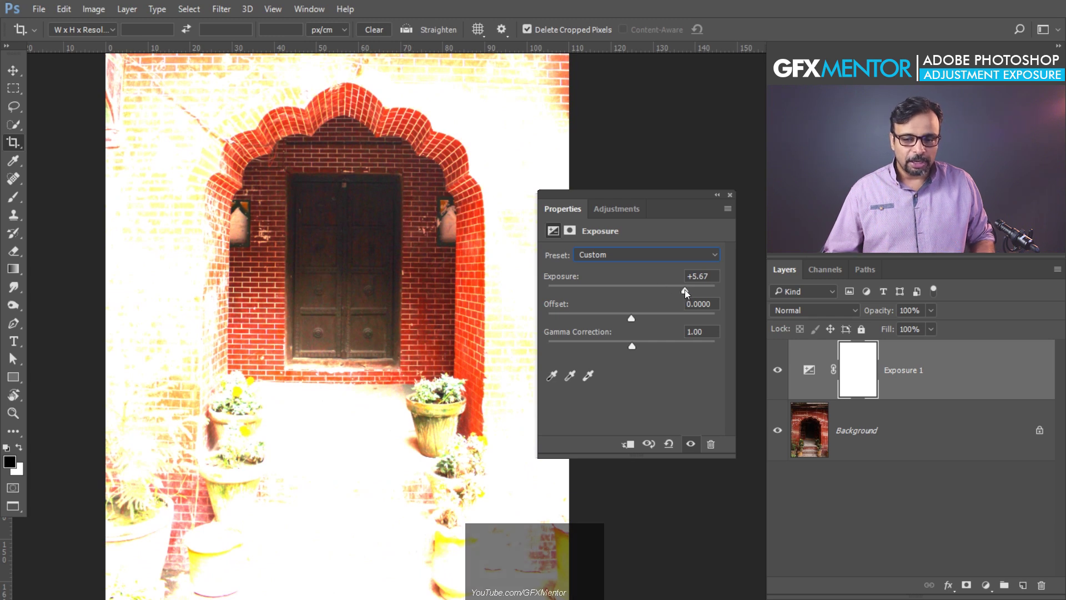
{"action": "left_click", "coordinate": [674, 450]}
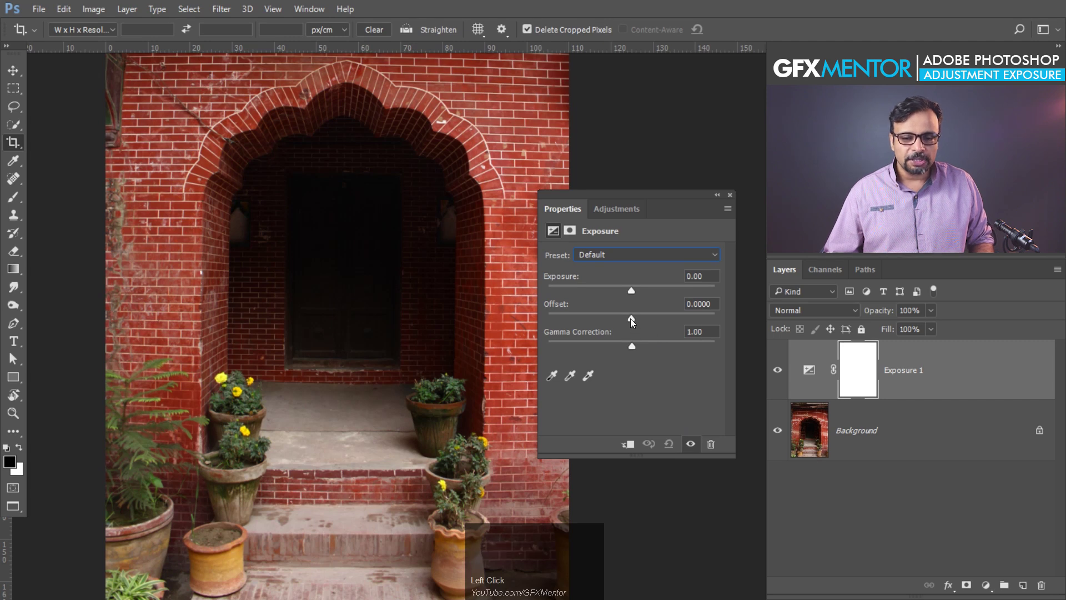
Raise the Offset slider slightly to about +0.0583 to preview washed-out shadows.
{"action": "left_click_drag", "start_coordinate": [638, 324], "coordinate": [646, 322]}
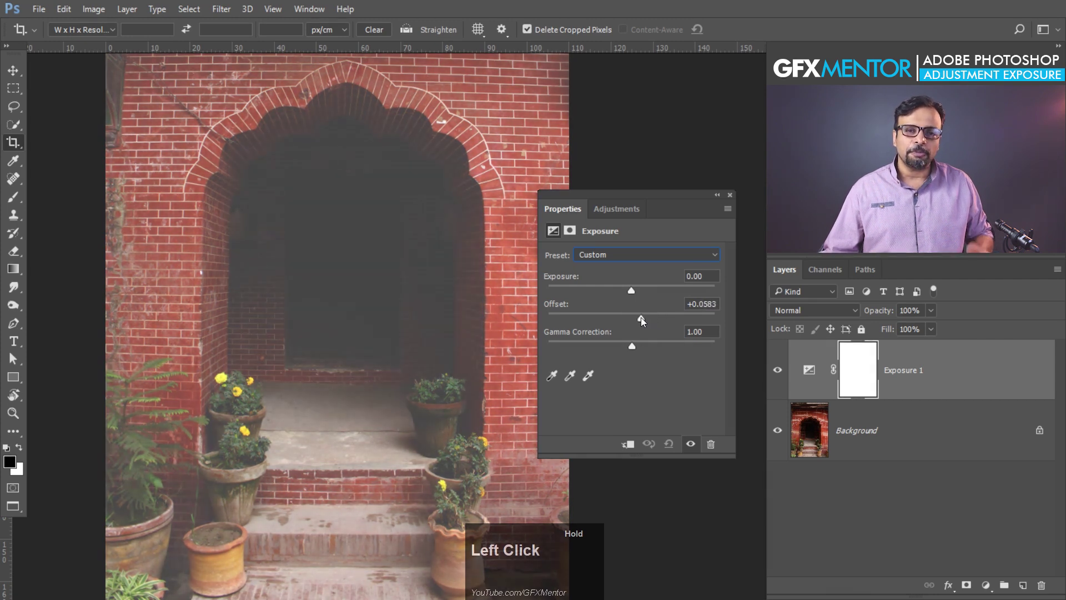
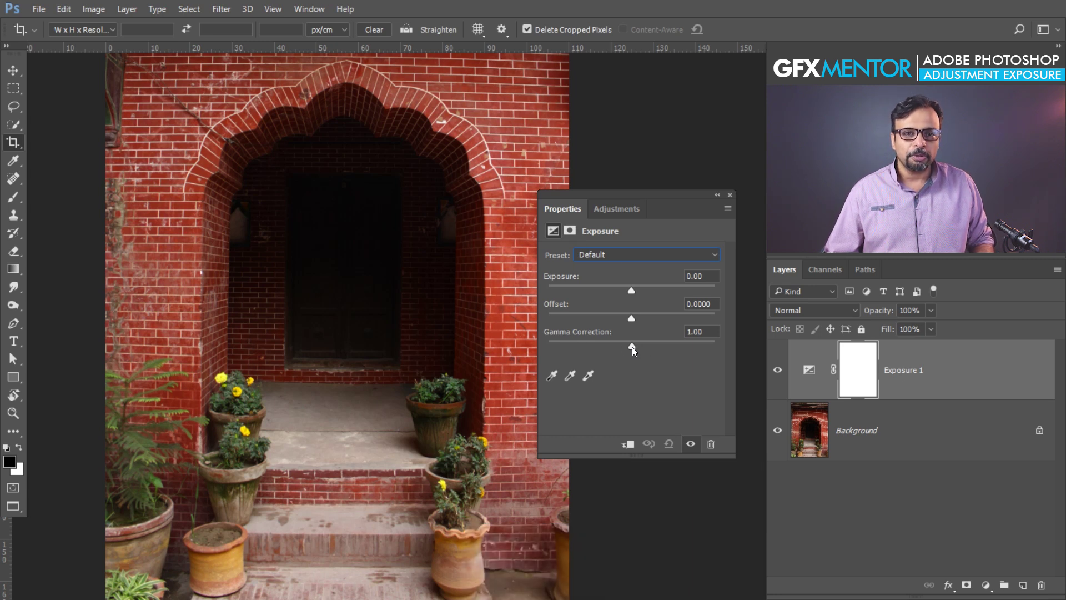
Brighten the photo with exposure +1.00, offset +0.0045 and gamma correction 1.18.
{"action": "left_click_drag", "start_coordinate": [637, 348], "coordinate": [597, 348]}
{"action": "left_click_drag", "start_coordinate": [616, 348], "coordinate": [631, 291]}
{"action": "left_click_drag", "start_coordinate": [638, 293], "coordinate": [652, 296]}
{"action": "left_click_drag", "start_coordinate": [651, 296], "coordinate": [651, 296]}
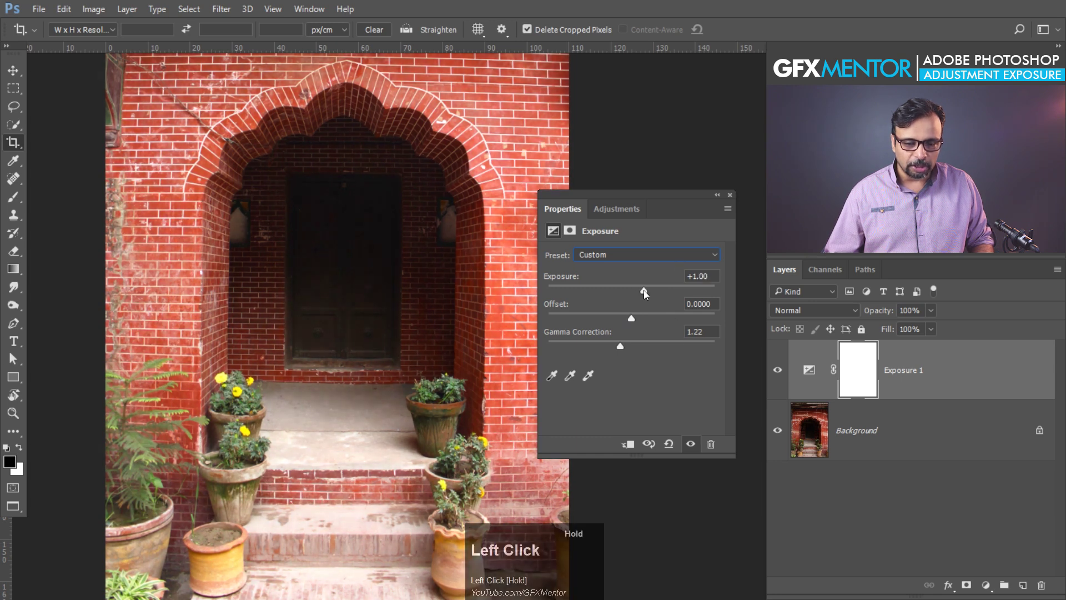
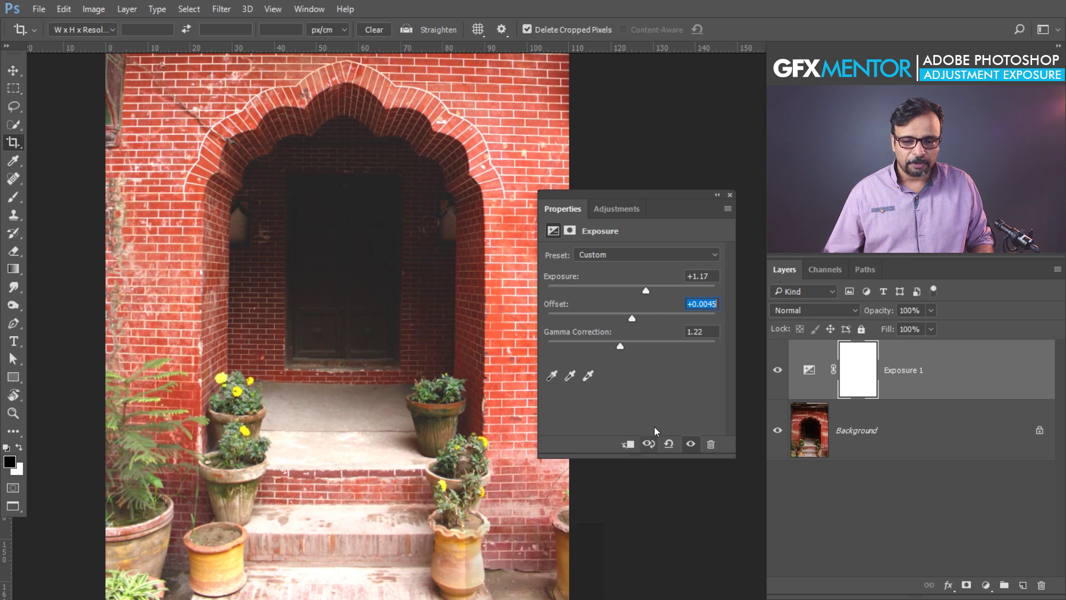
Settle at exposure +0.94, offset +0.0044, gamma 1.17 and toggle the layer to compare.
{"action": "left_click_drag", "start_coordinate": [626, 352], "coordinate": [788, 372]}
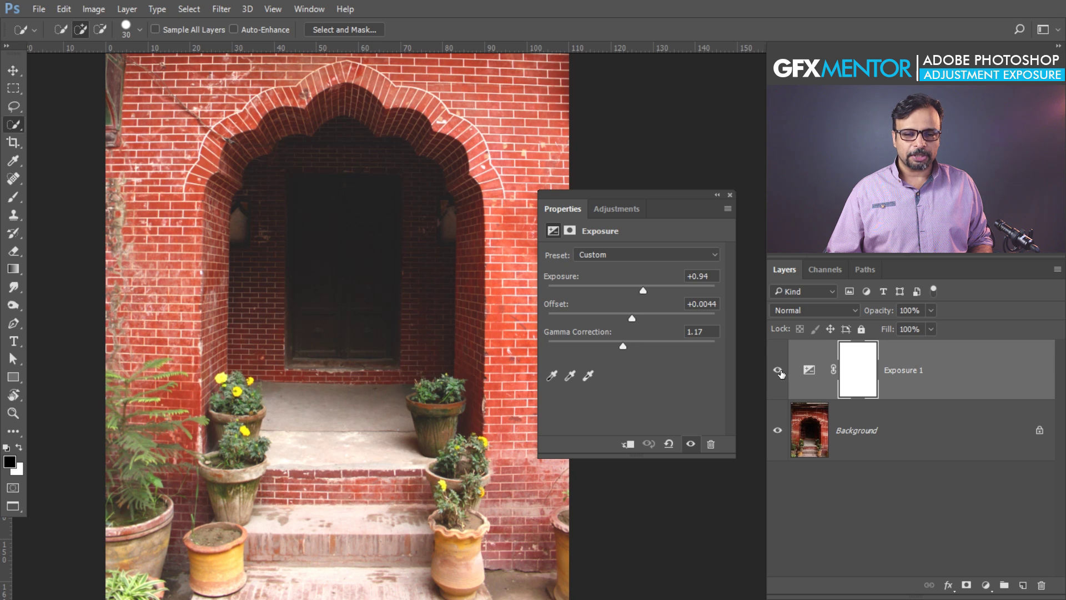
{"action": "left_click", "coordinate": [784, 374]}
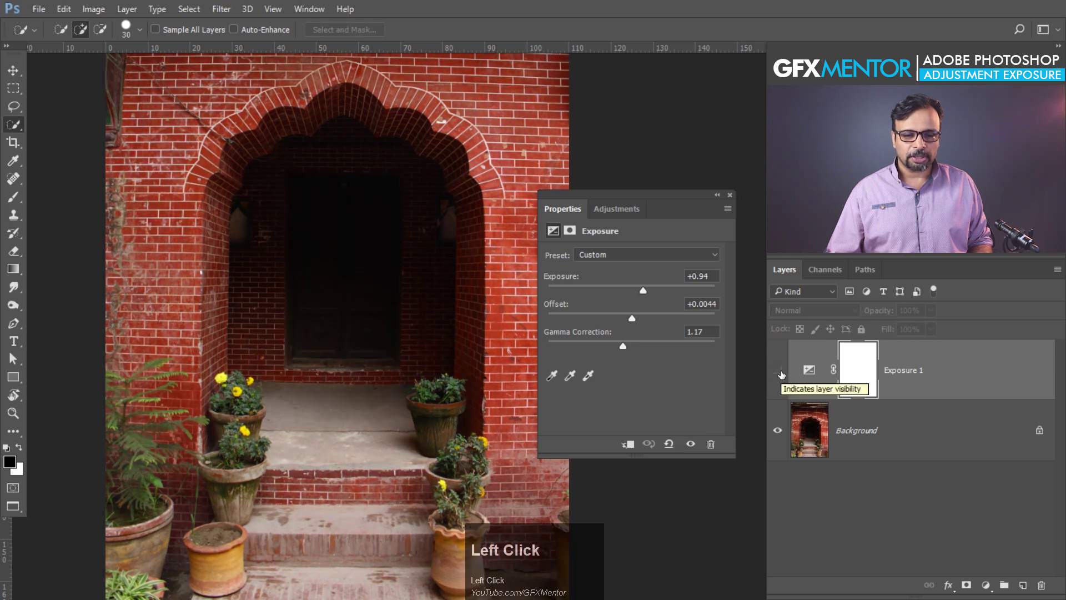
{"action": "key", "text": "ctrl+space"}
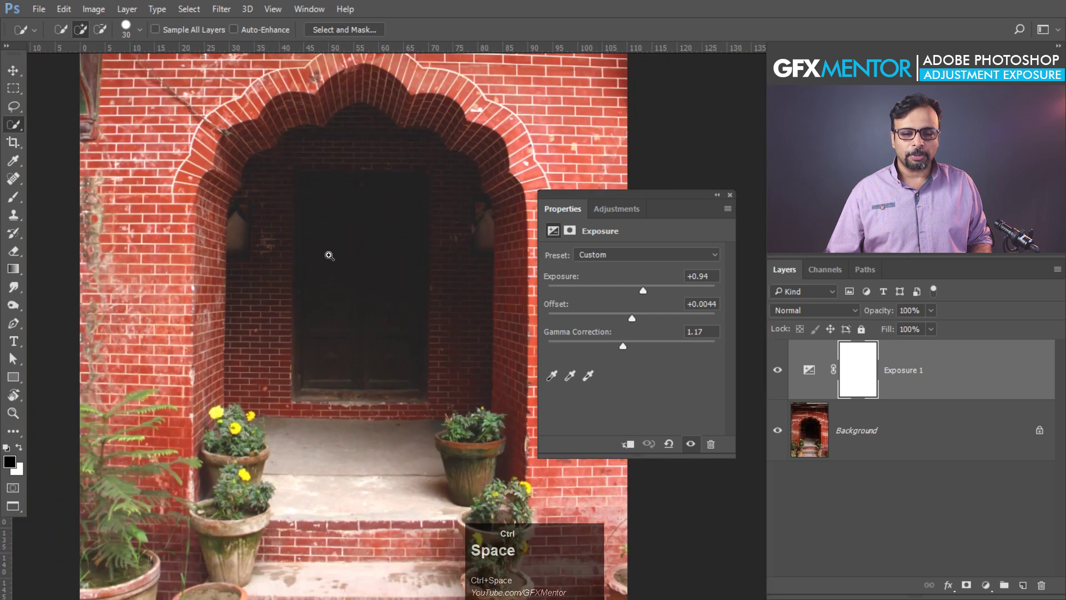
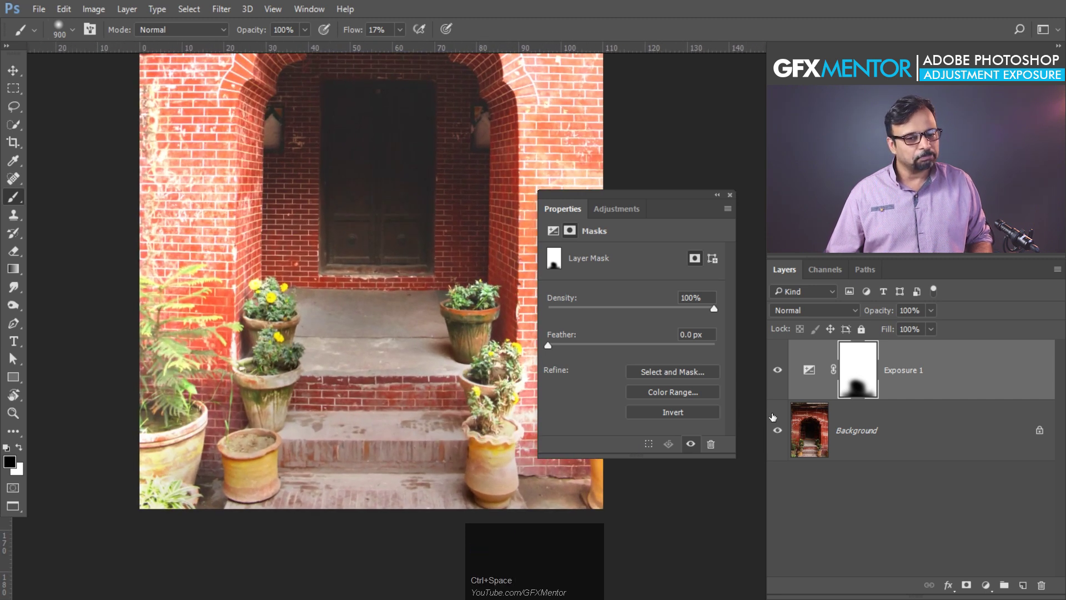
Paint black on the Exposure mask over the bottom steps to hold back the brightening.
{"action": "left_click", "coordinate": [331, 208]}
{"action": "key", "text": "space"}
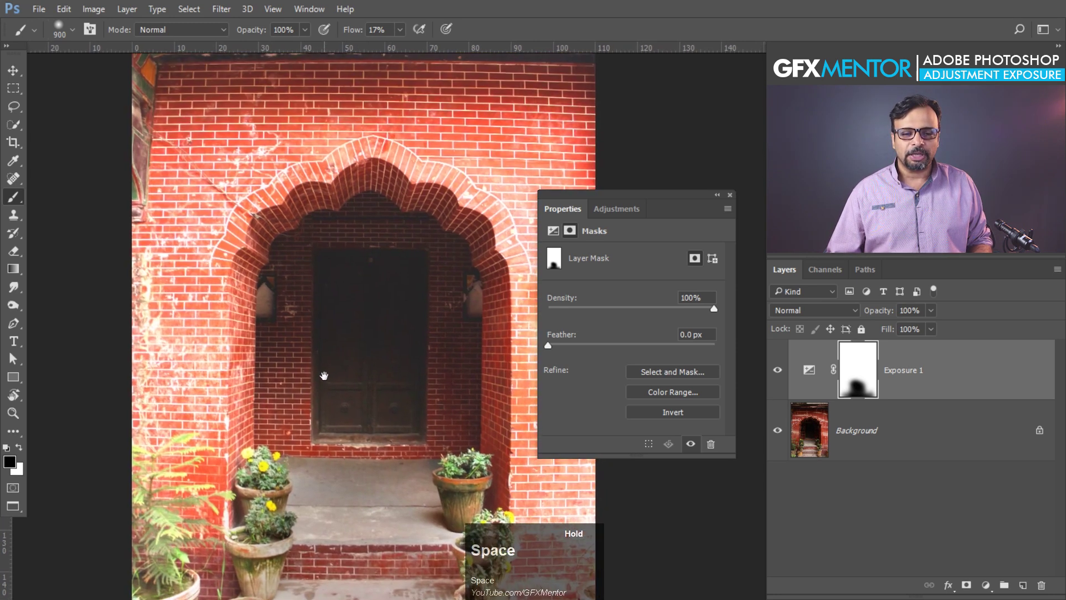